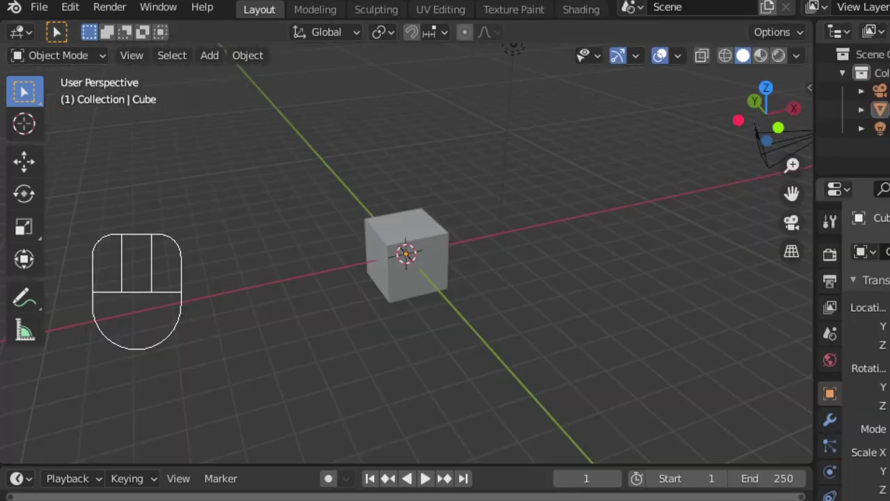
Orbit the view around the default cube and over to see the camera.
drag(426, 352, 729, 359)
drag(322, 280, 441, 338)
drag(426, 350, 730, 357)
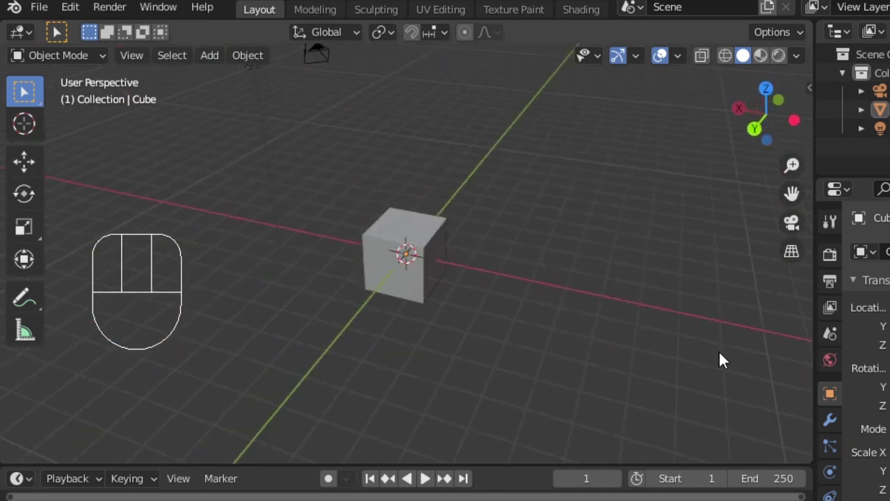
drag(323, 279, 695, 259)
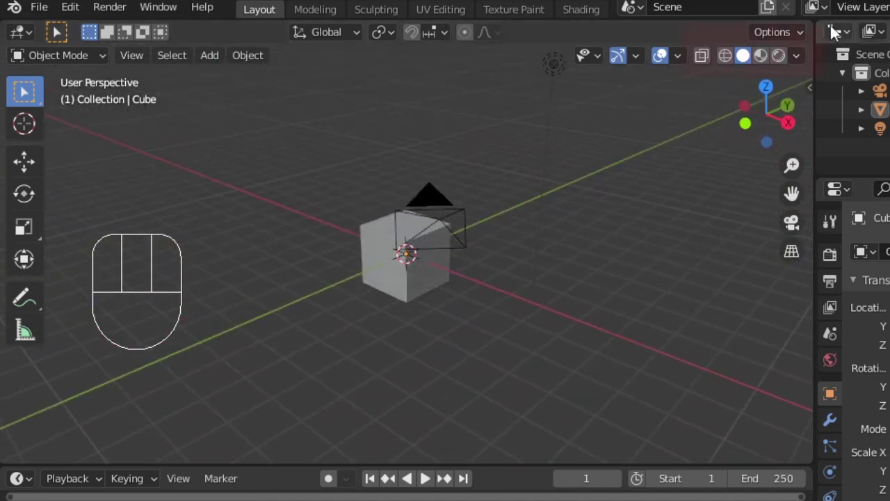
Try the viewport shading modes, return to solid, and select the cube.
click(768, 61)
click(784, 62)
click(765, 62)
click(749, 63)
drag(290, 336, 574, 330)
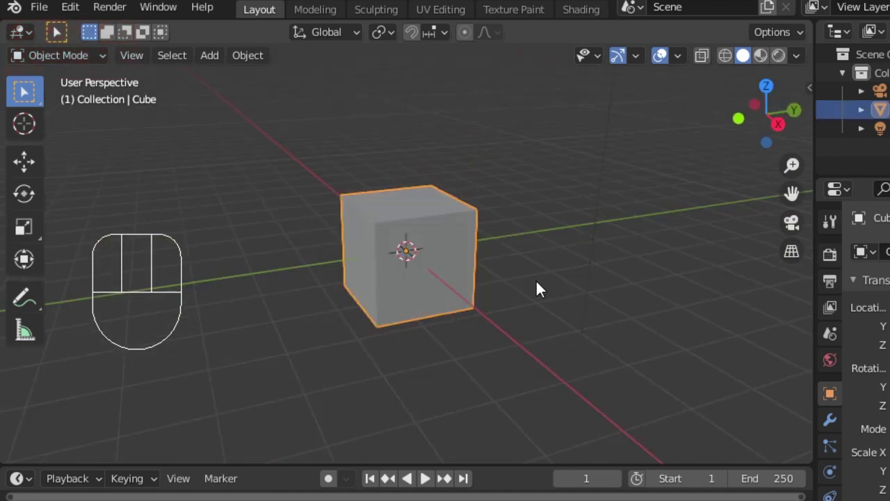
Toggle the cube's Edit Mode, face it front-on and clear all vertex selection.
key(Tab)
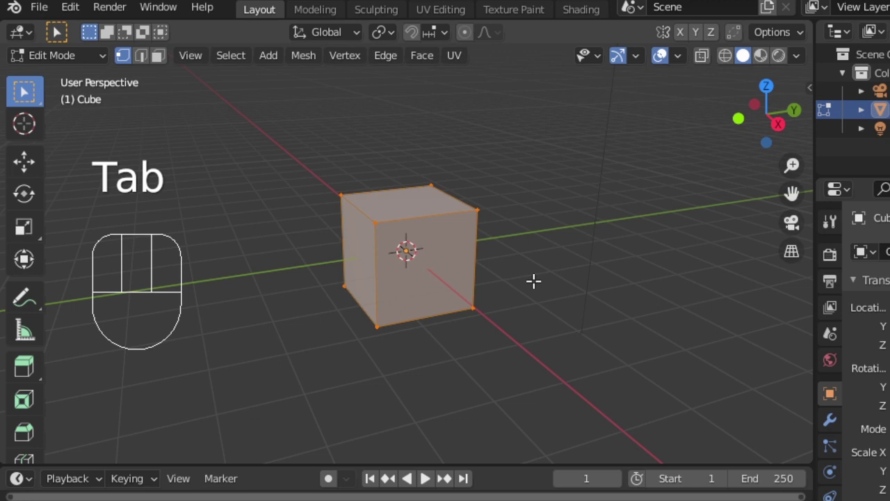
key(Tab)
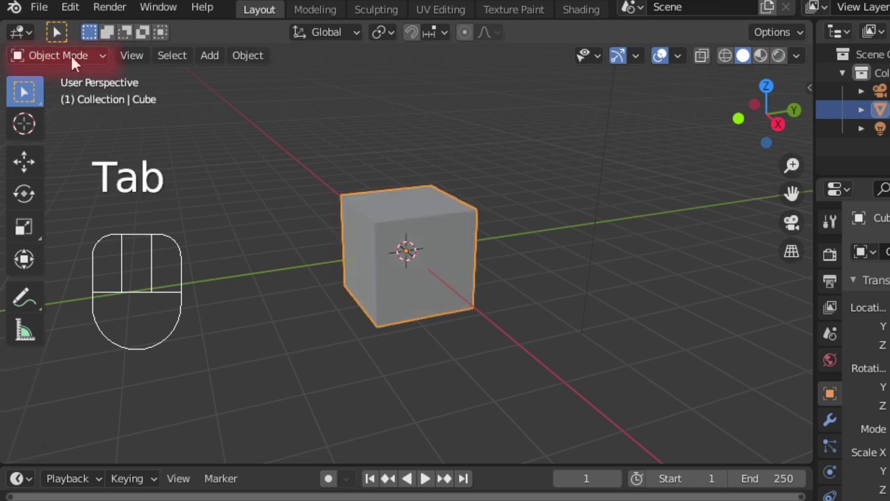
drag(76, 63, 69, 92)
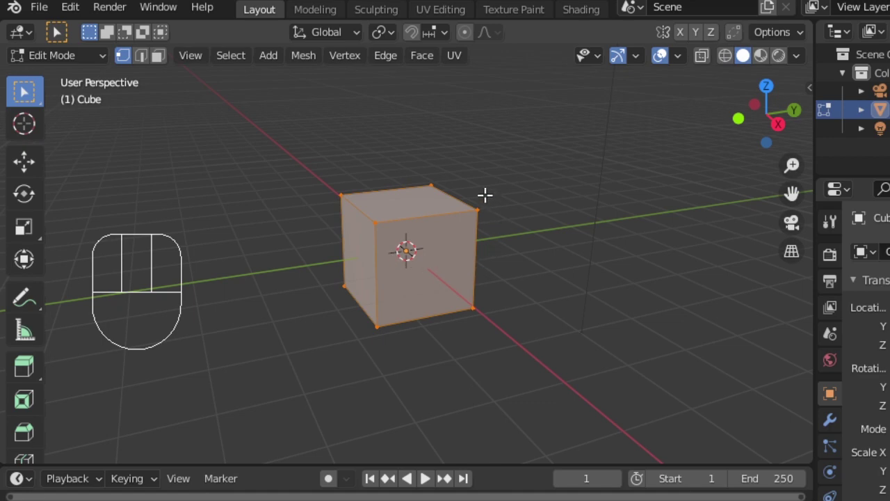
drag(311, 242, 458, 252)
middle_click(472, 251)
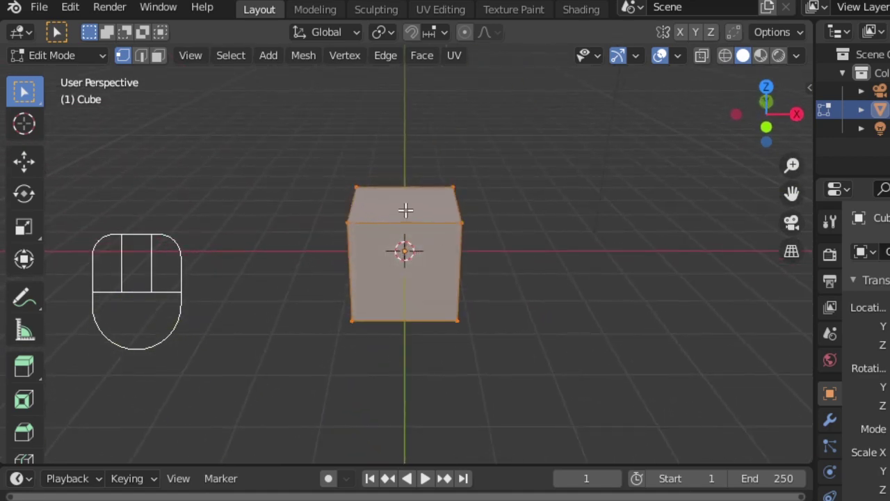
click(405, 192)
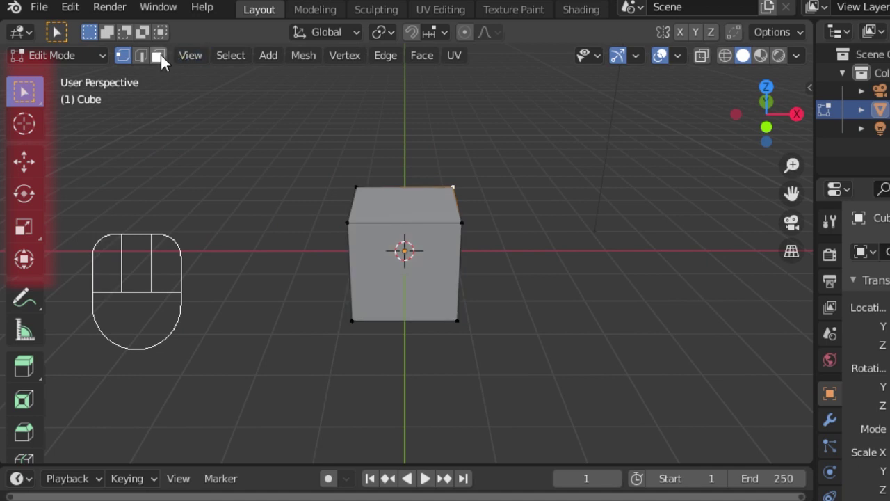
click(168, 59)
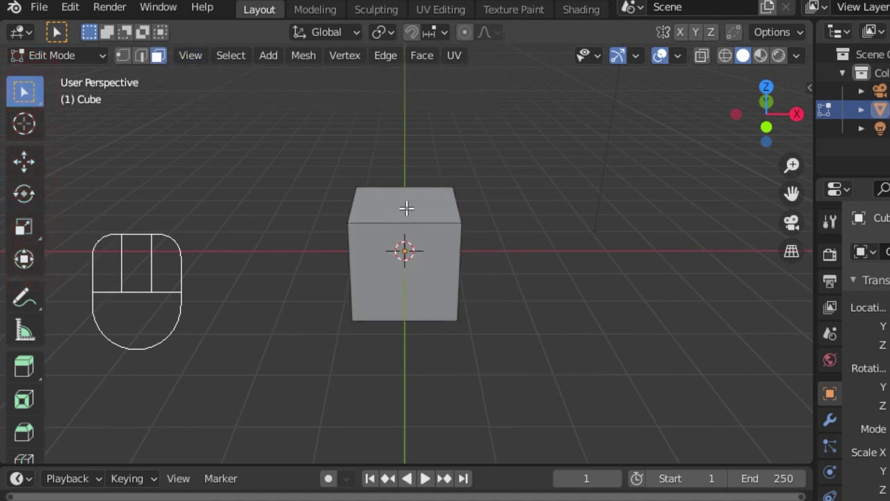
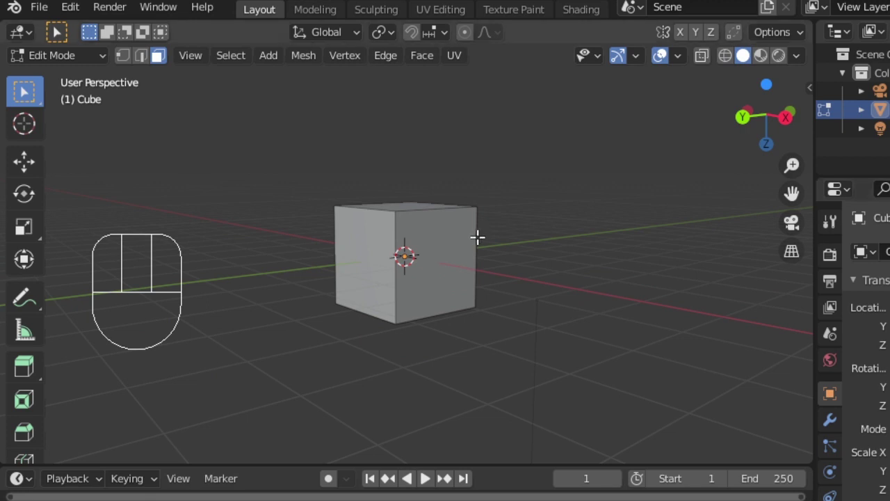
Add a UV sphere to the scene.
click(503, 238)
key(Tab)
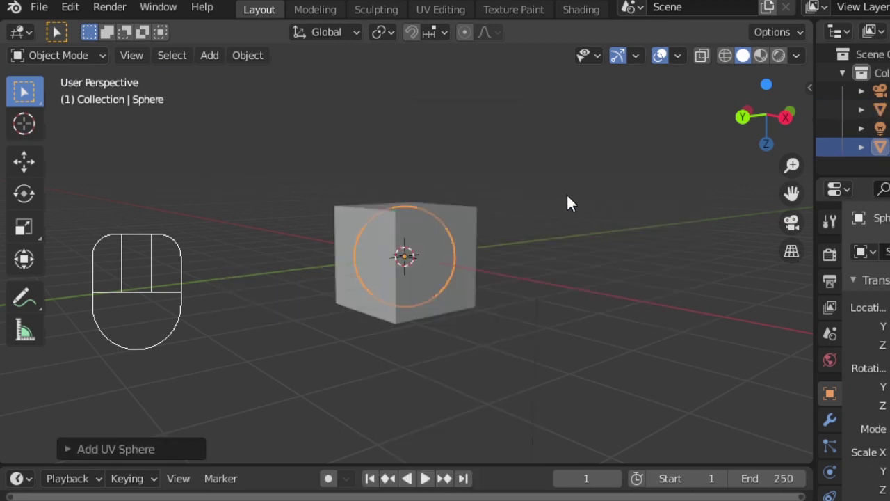
drag(473, 262, 584, 264)
Move the new sphere out and place it beside the cube.
key(g)
drag(378, 265, 427, 257)
drag(367, 270, 505, 275)
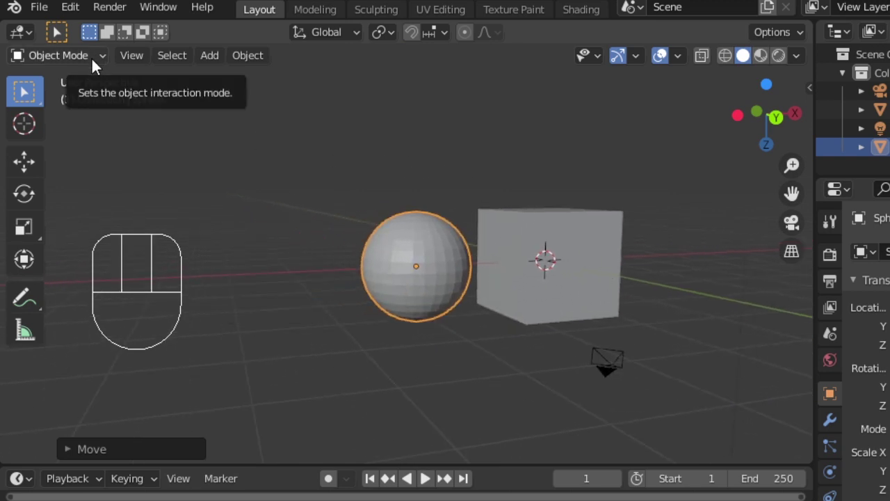
drag(97, 65, 71, 87)
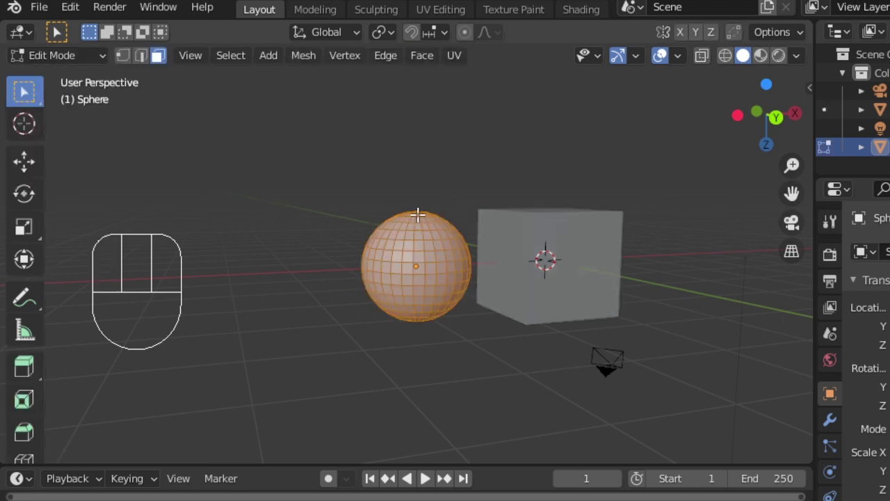
Resize the sphere's mesh, switch to face selection and pick a single face.
key(s)
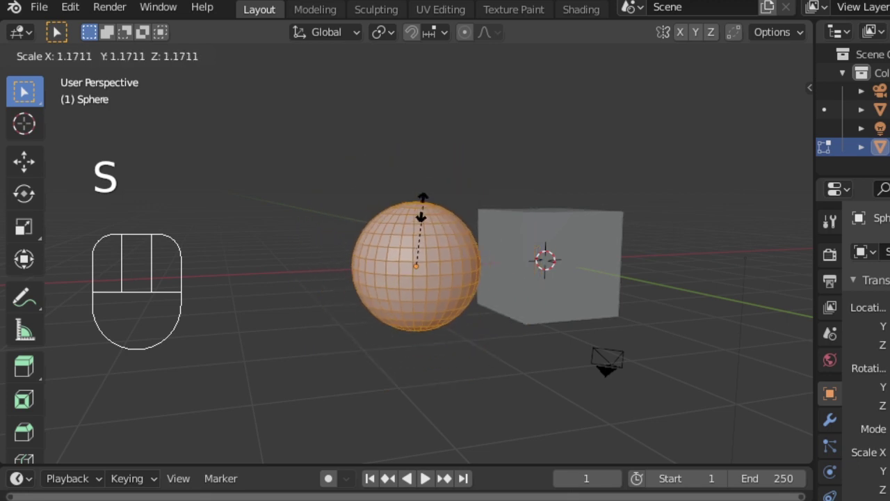
key(g)
key(g)
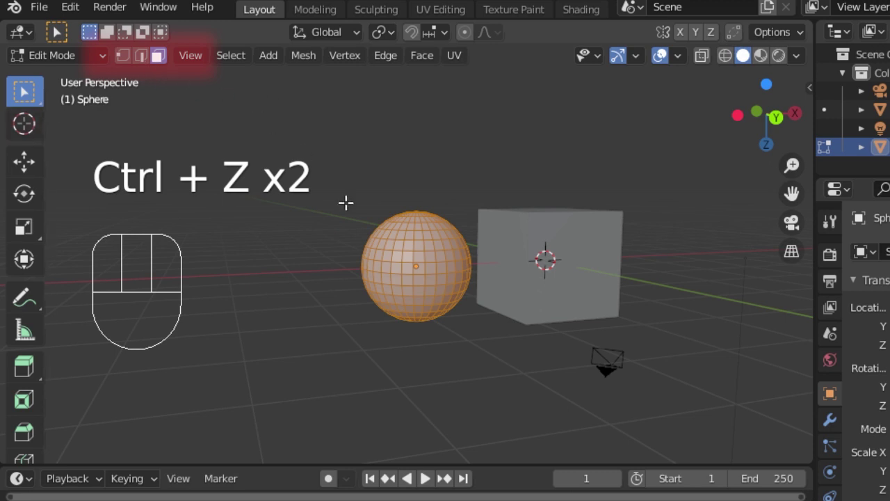
click(147, 59)
click(165, 65)
click(434, 255)
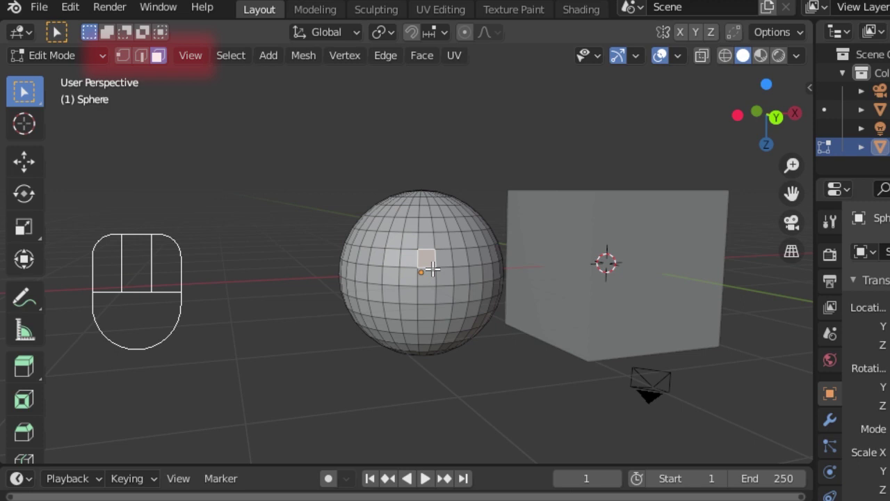
Scale, move and rotate that face into a spike, then return to Object Mode.
key(s)
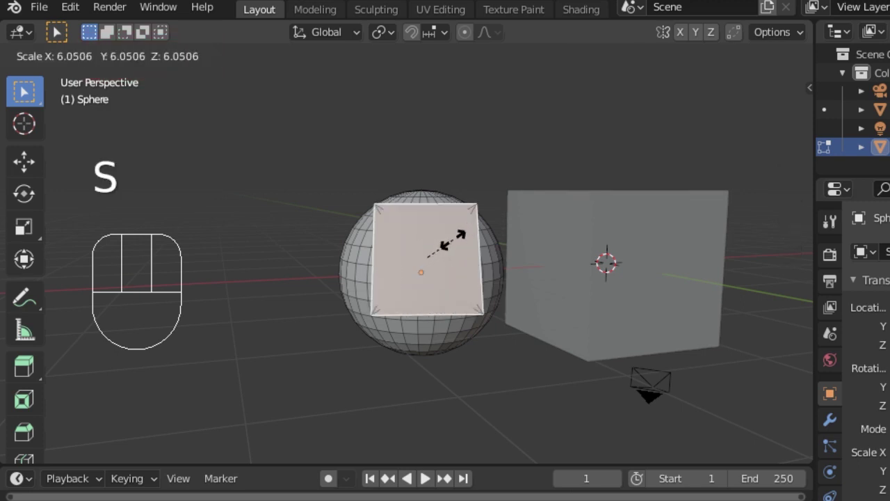
key(g)
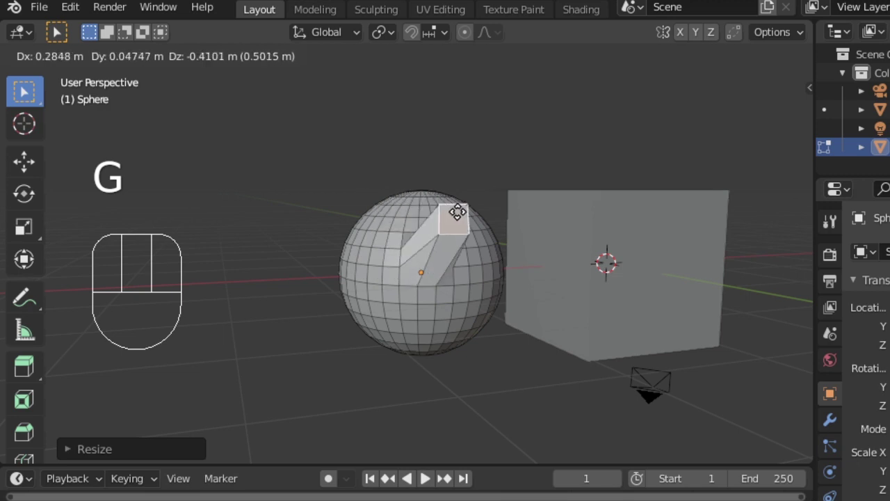
key(r)
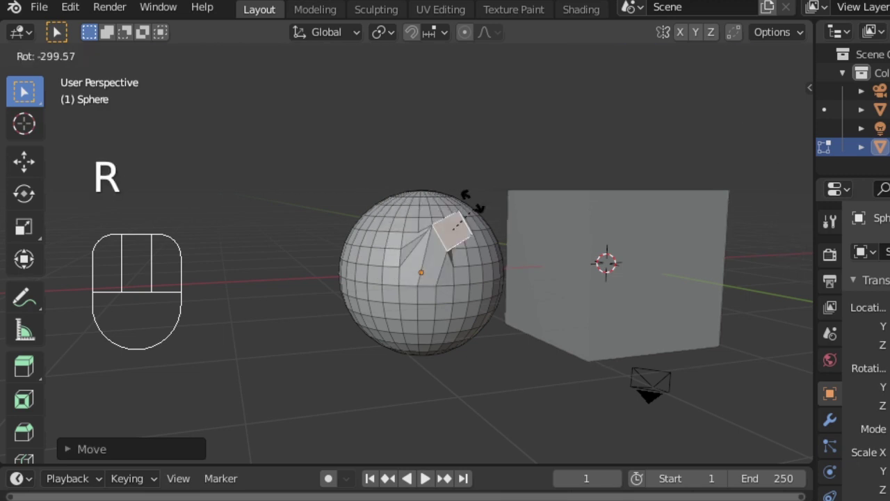
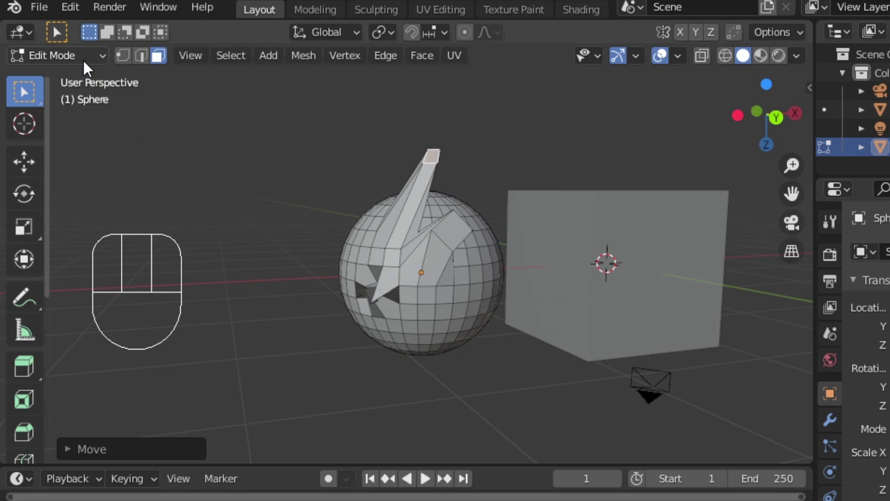
click(88, 65)
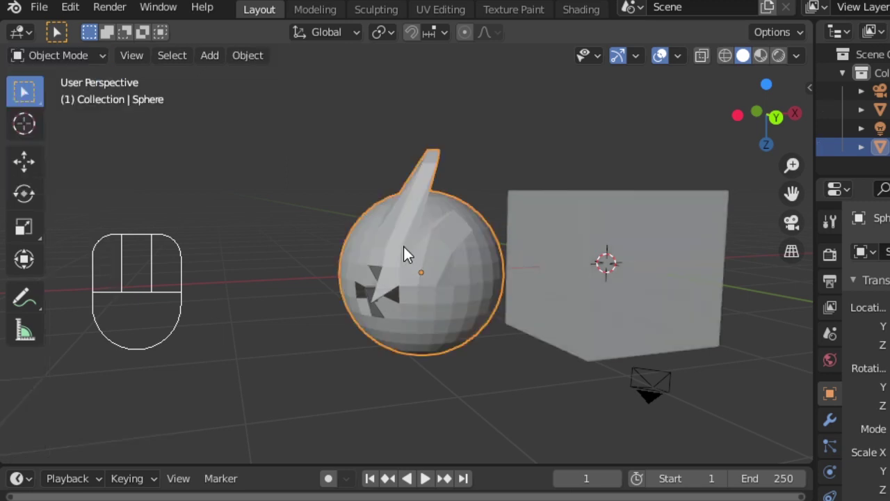
Delete the sphere and check the remaining cube from the front and in perspective.
key(Delete)
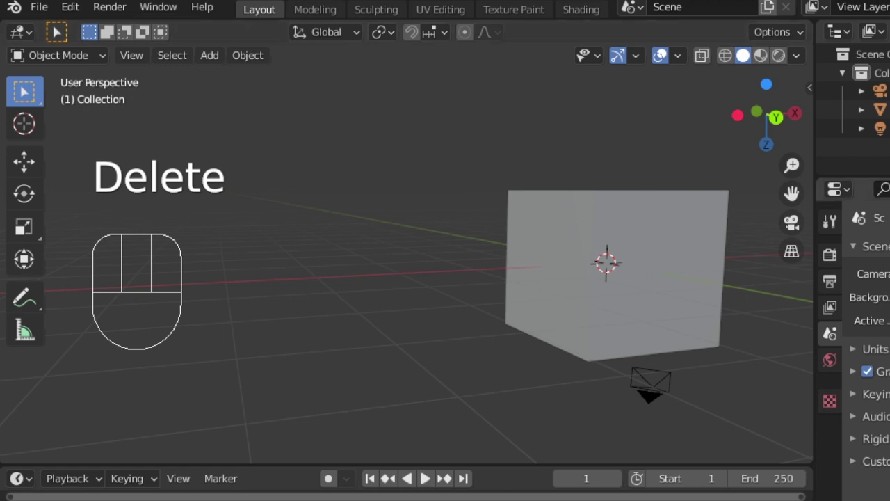
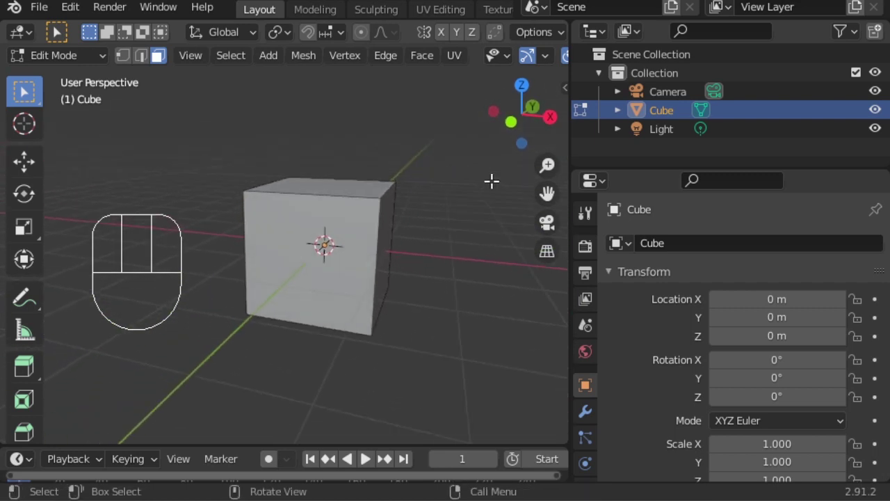
key(KP_1)
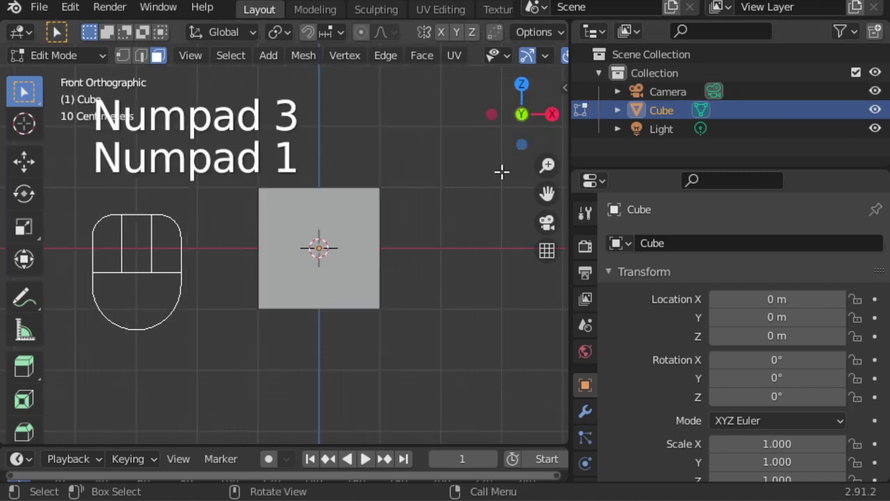
middle_click(471, 201)
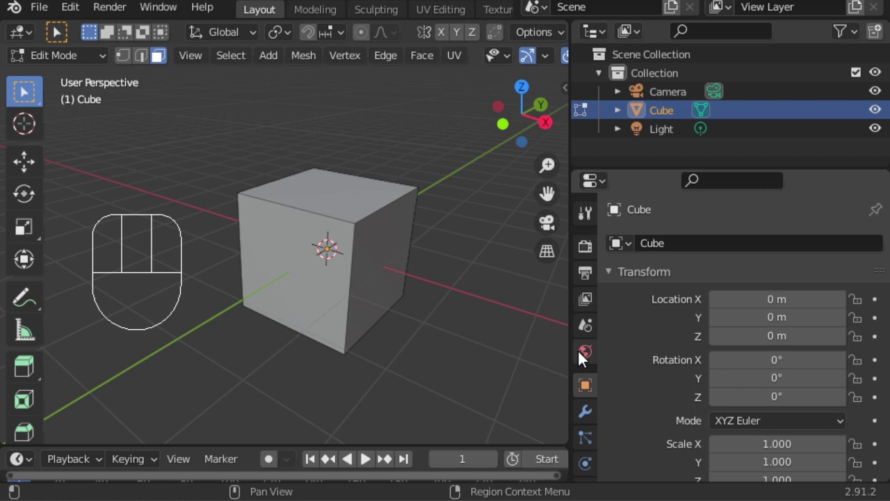
Show the cube's material settings in the Properties editor.
click(593, 469)
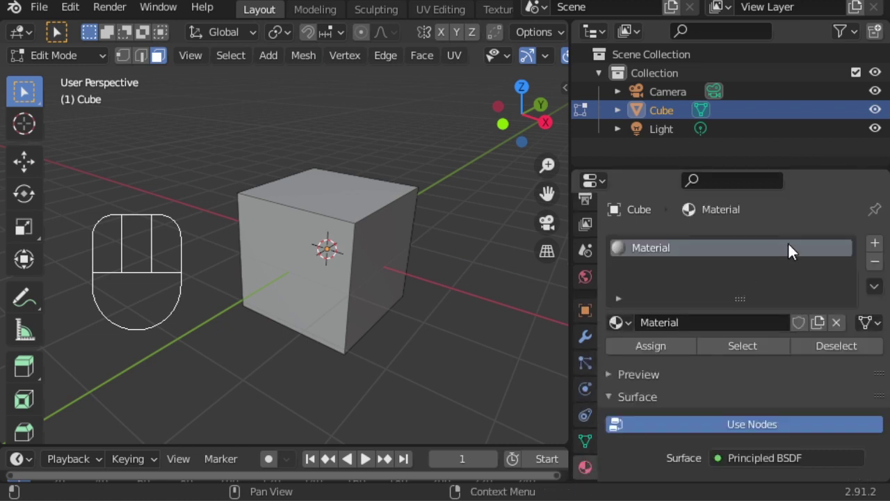
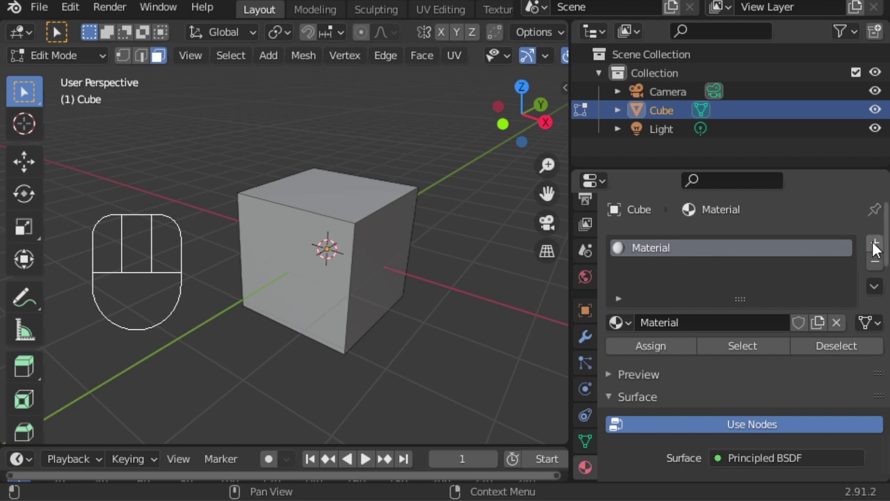
Add a second material slot 'front' to the cube and pick a red base colour.
click(878, 248)
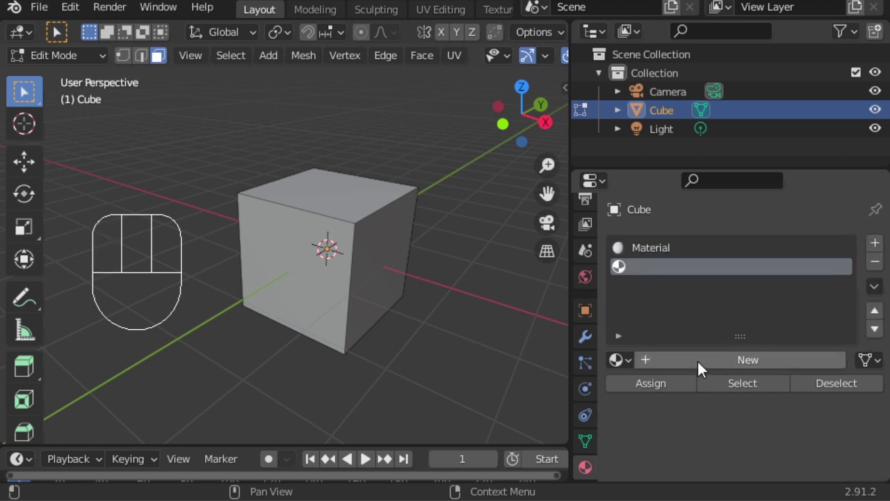
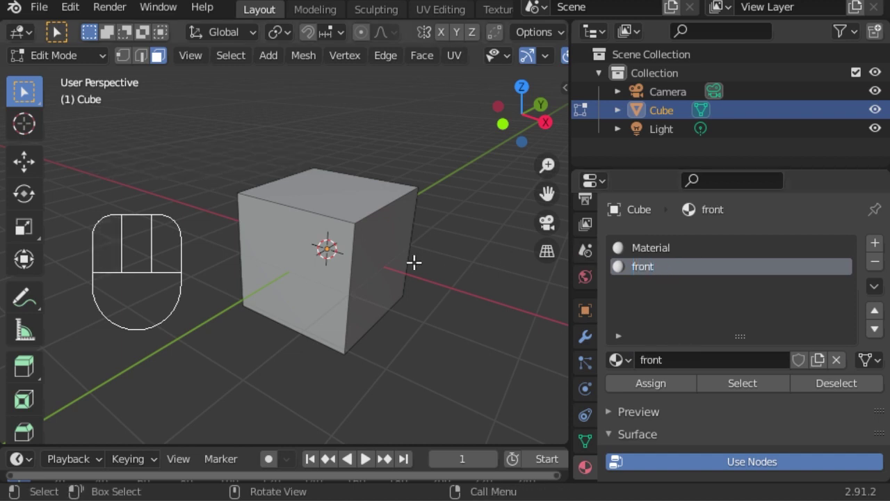
key(KP_1)
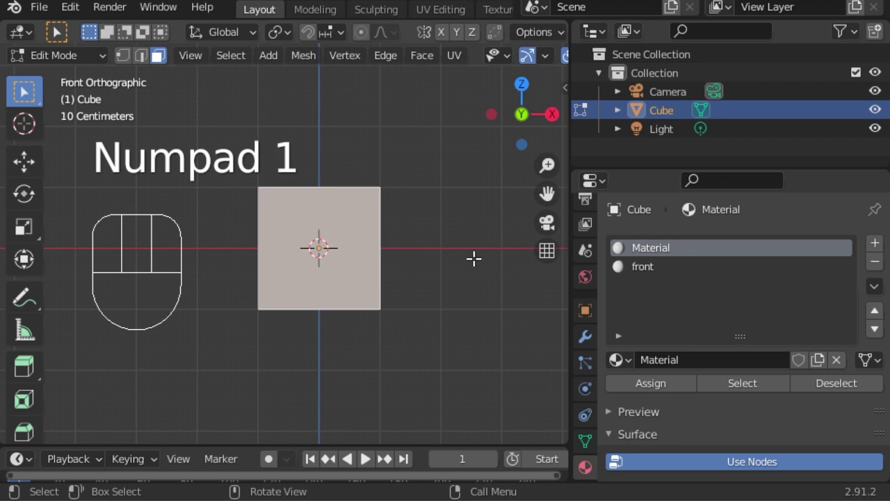
click(695, 275)
click(662, 383)
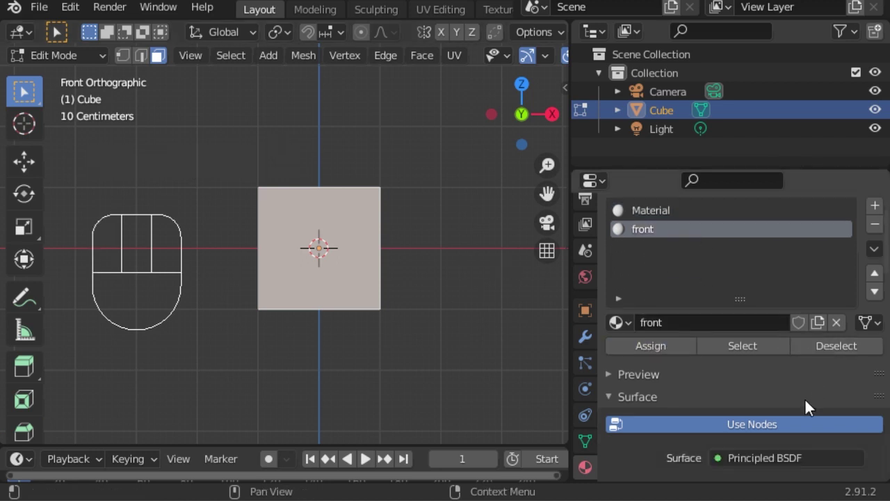
click(784, 392)
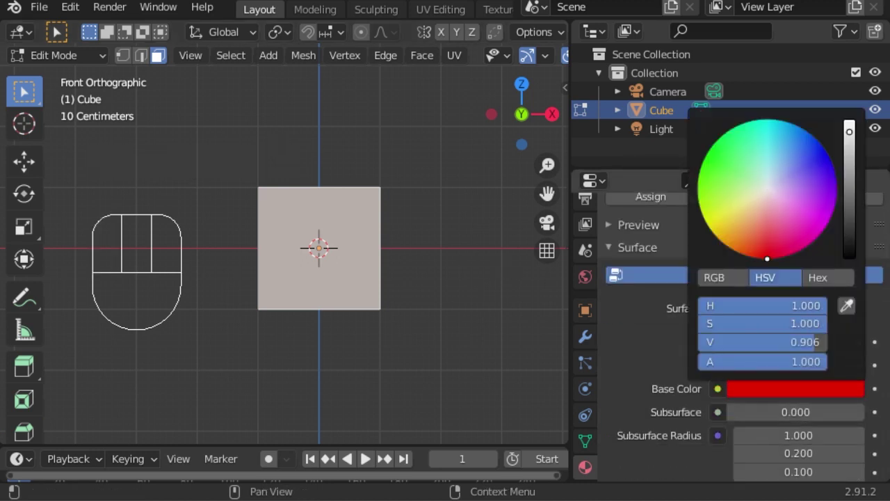
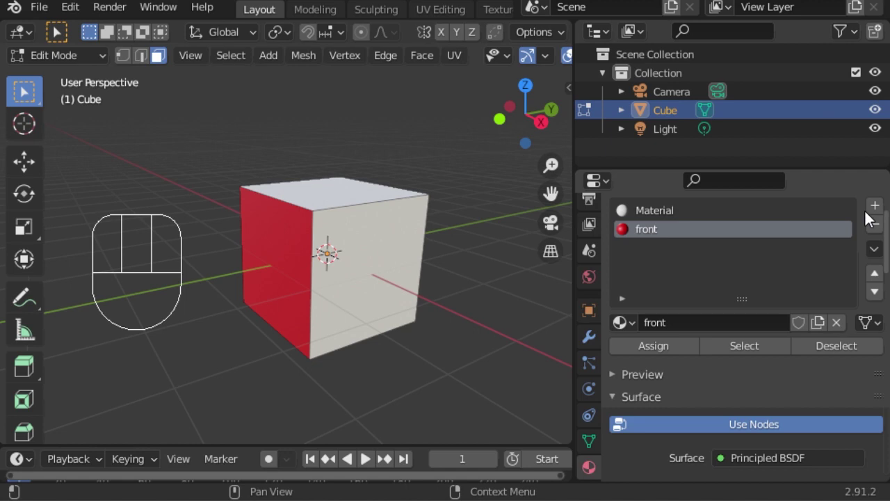
Add a third material slot with a new material and start naming it.
click(871, 215)
click(878, 217)
click(663, 286)
click(658, 293)
click(678, 297)
drag(678, 296, 721, 296)
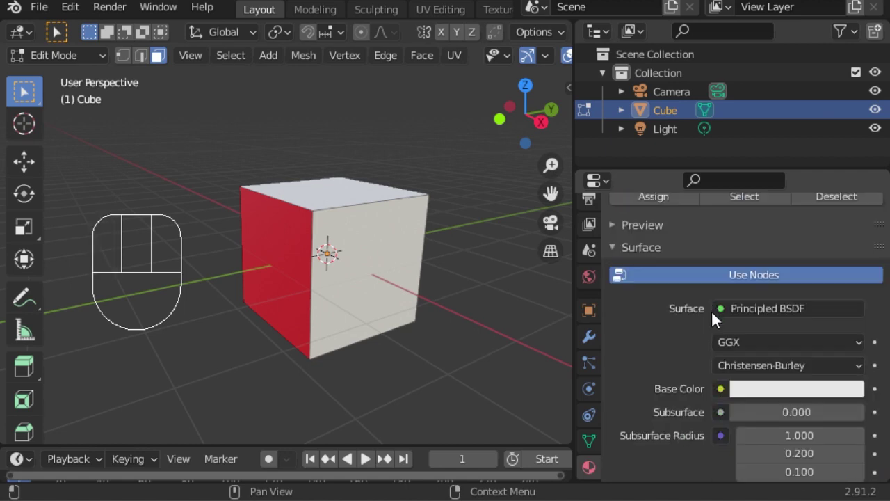
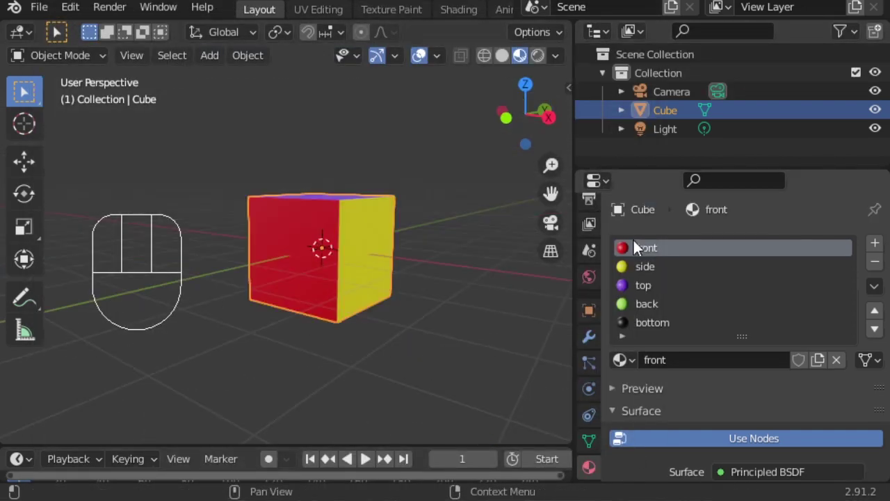
Switch to the Shading workspace for editing the cube's material nodes.
click(651, 257)
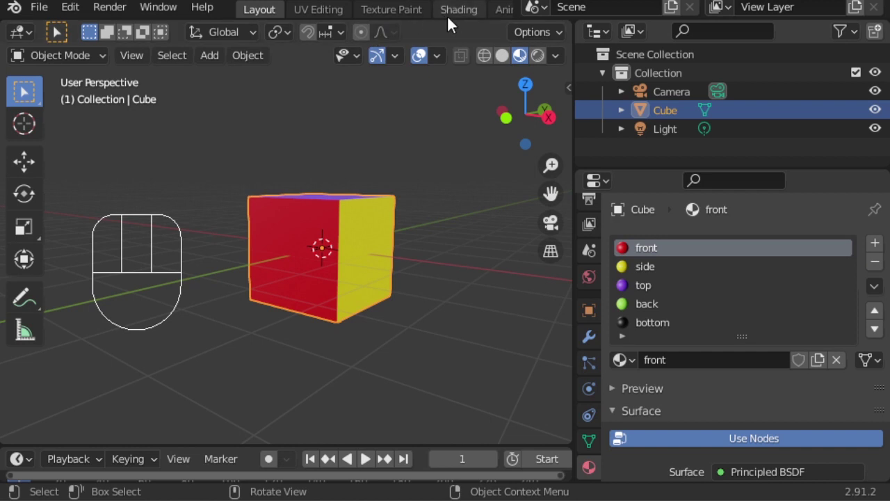
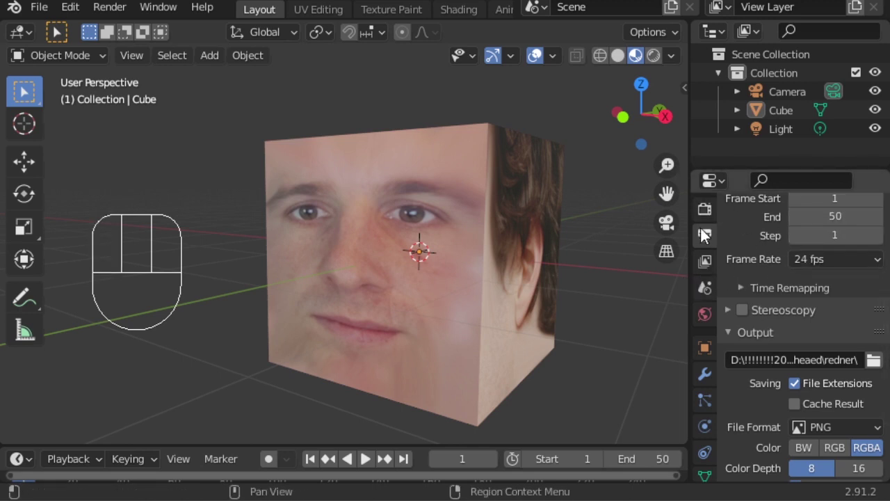
Tick Transparent in the Render Properties Film panel and orbit to view the cube.
click(711, 218)
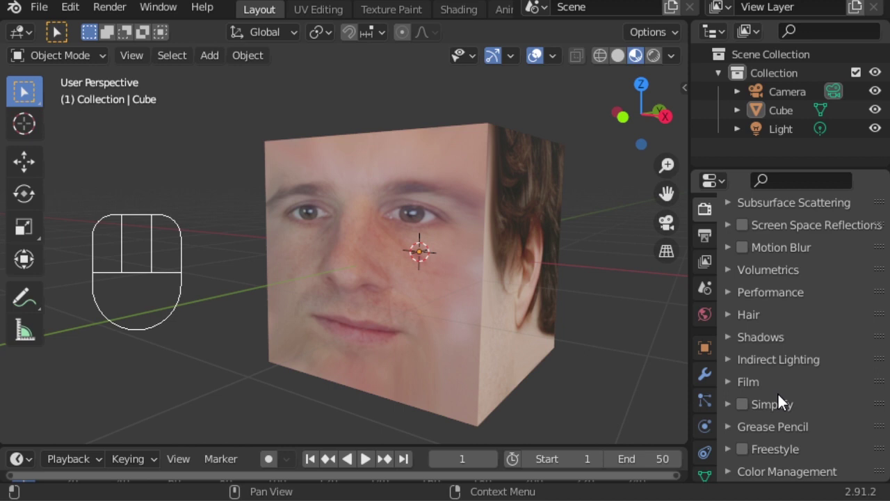
click(739, 386)
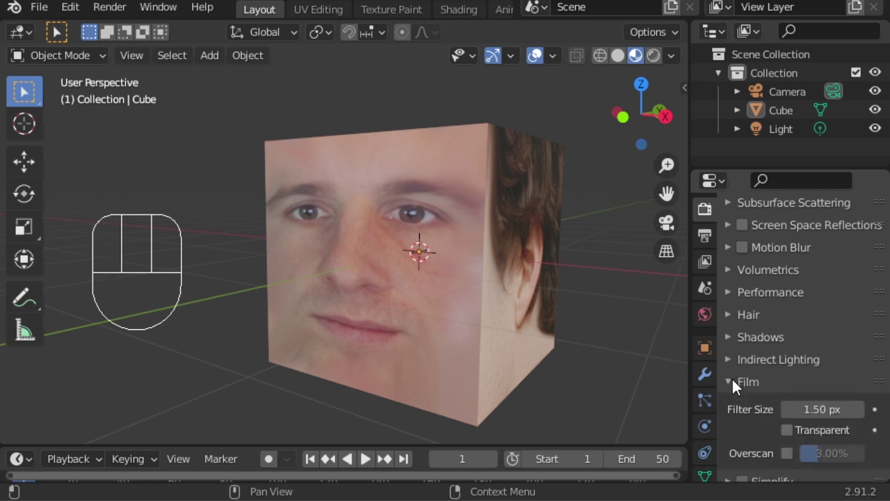
click(795, 433)
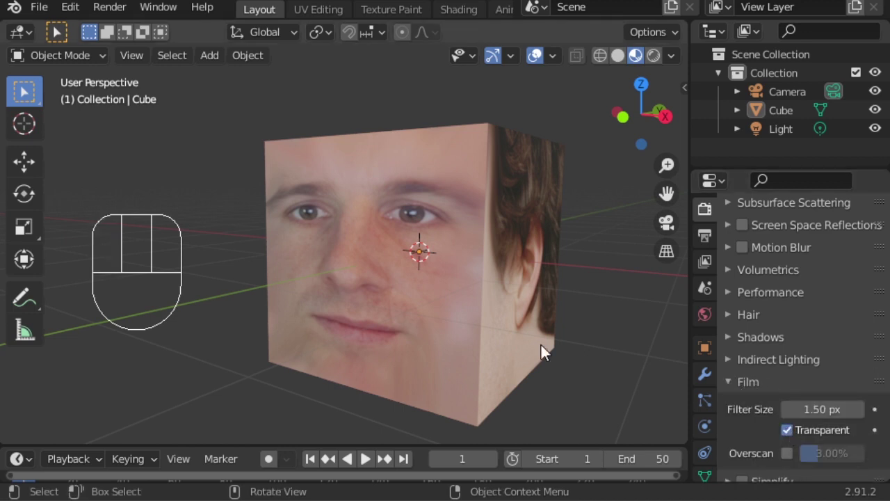
drag(479, 372, 531, 355)
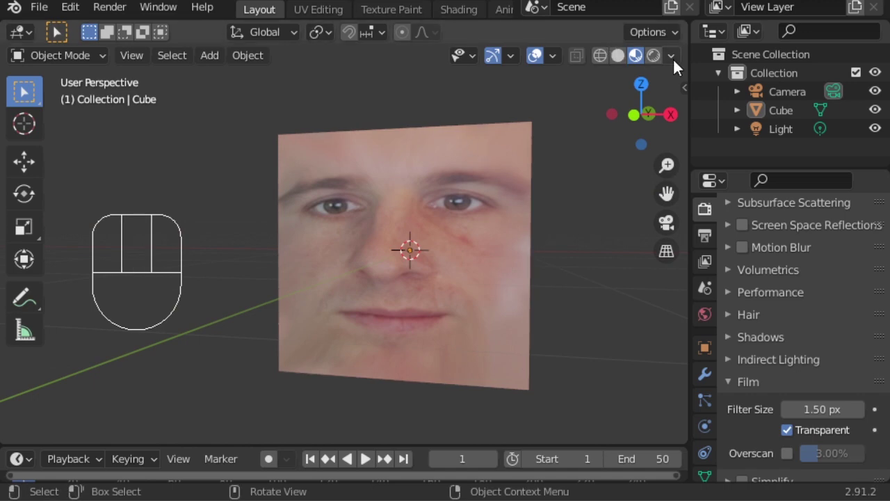
Switch the viewport to Rendered shading and look through the camera at the transparent-backed scene.
click(666, 62)
drag(490, 257, 421, 270)
key(KP_0)
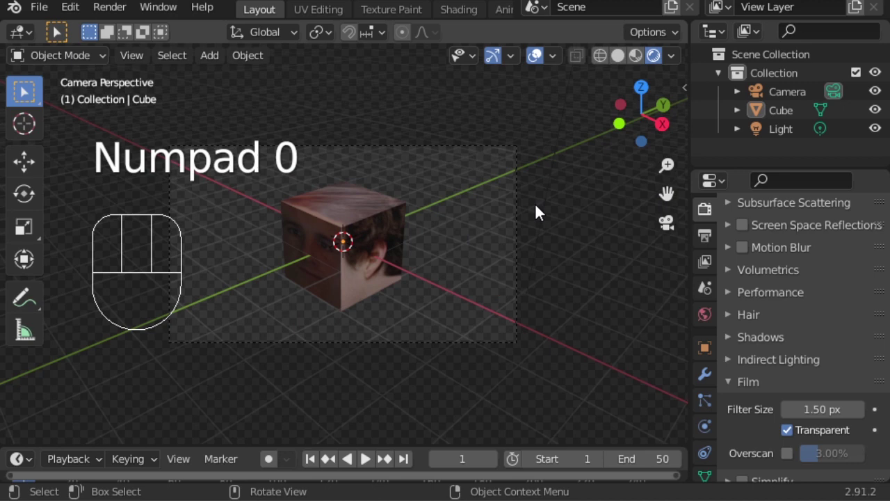
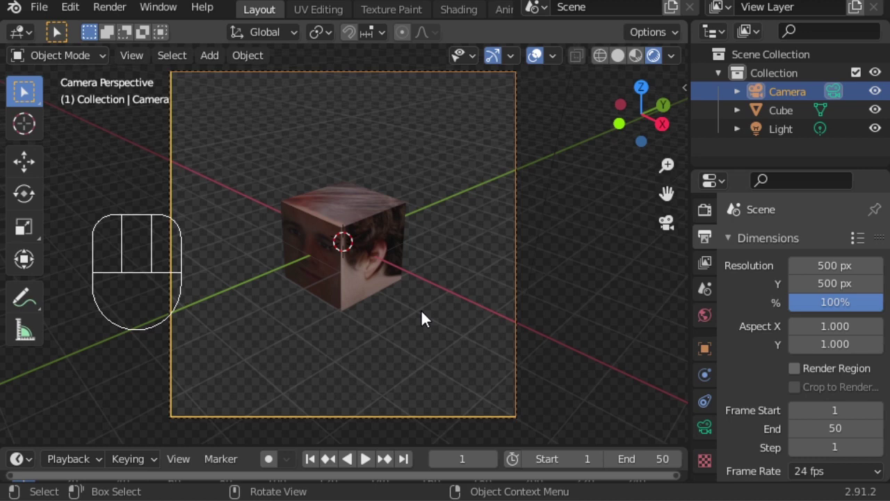
Move the camera so the textured cube sits within its 500 × 500 px frame.
key(g)
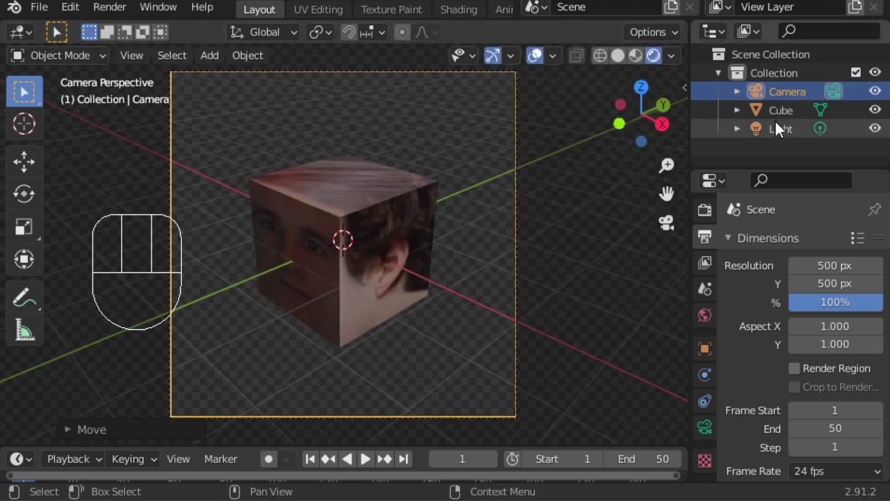
Move the Light along one axis from the front view to a new position near the cube.
click(784, 129)
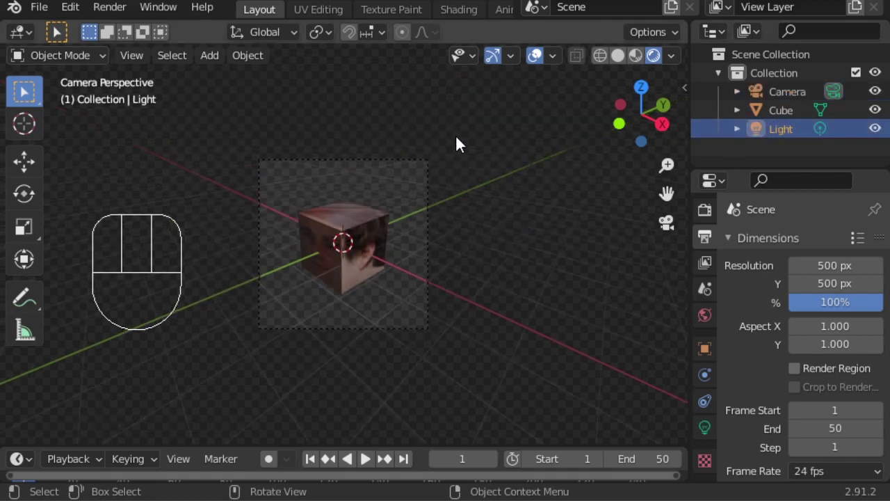
drag(462, 141, 401, 119)
key(KP_1)
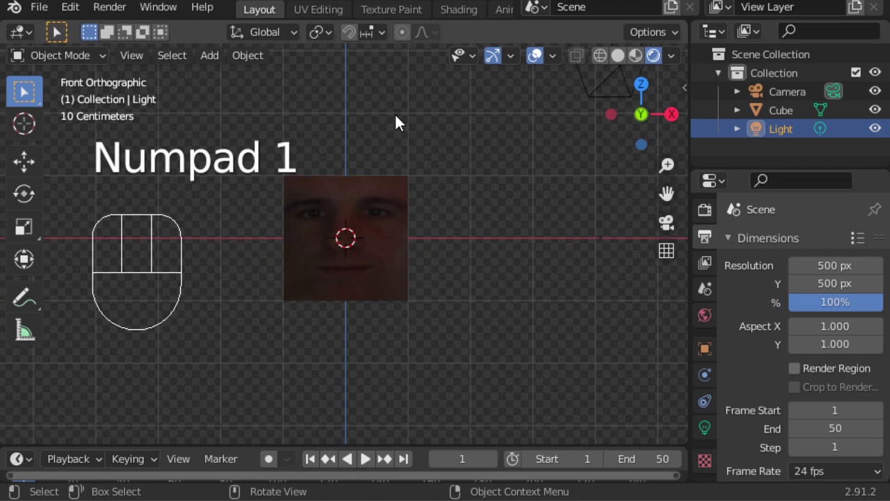
key(KP_3)
key(g)
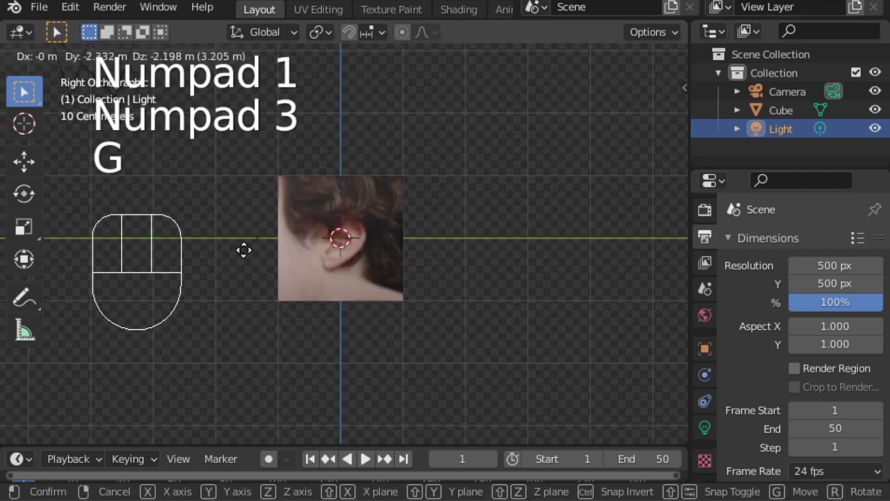
key(g)
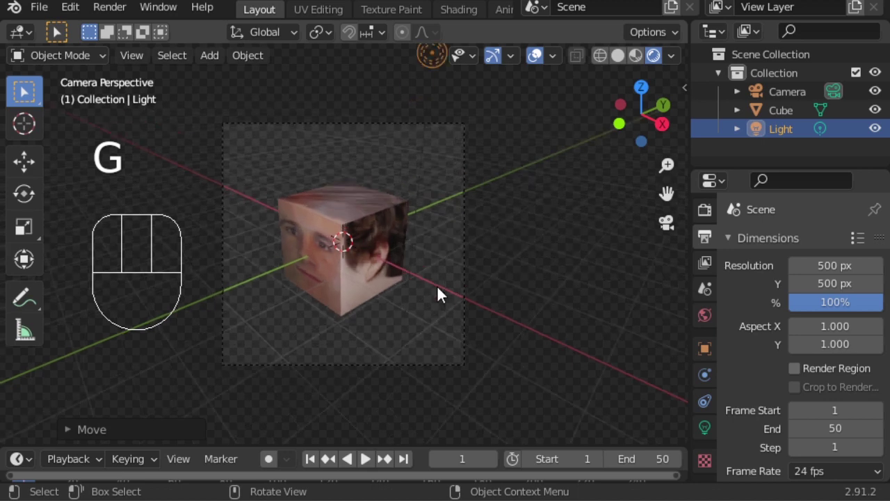
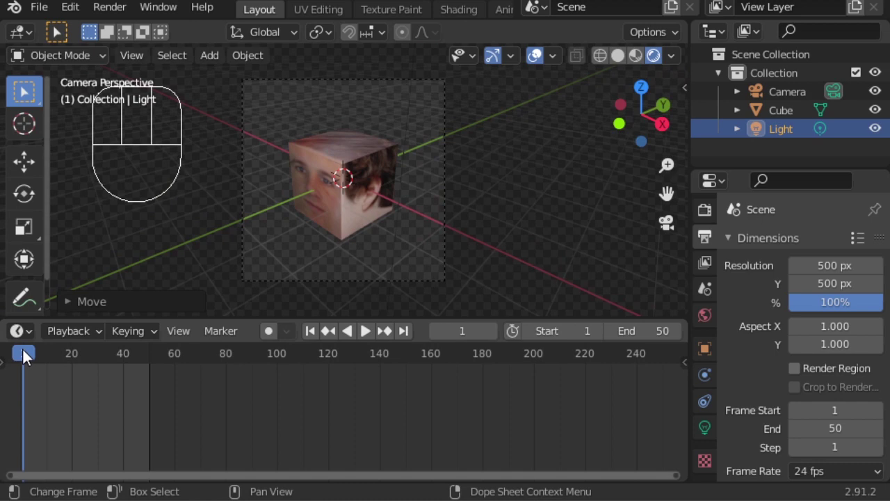
Jump the timeline to the starting frame before keyframing the cube.
click(370, 334)
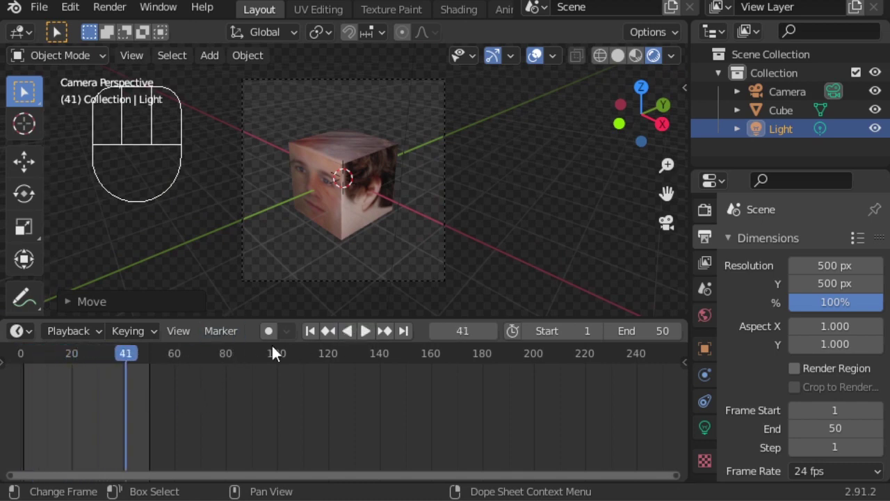
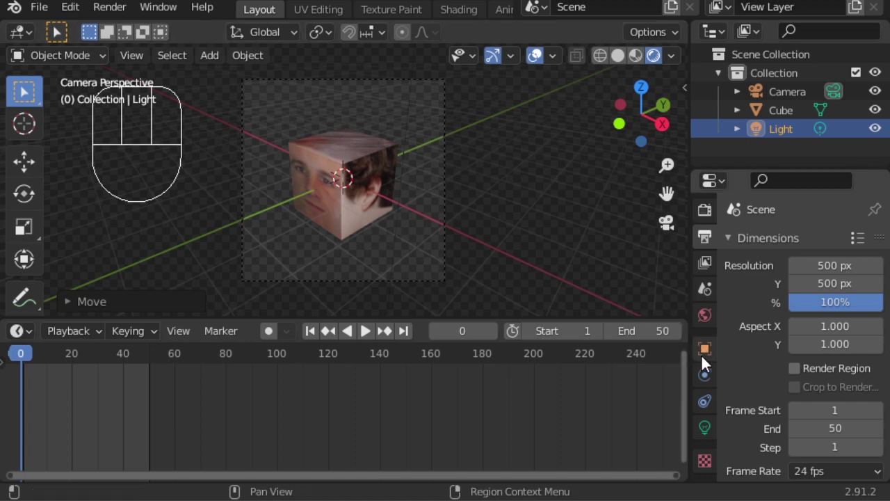
Keyframe the cube's Z rotation from 0° to 359° at frame 50 and play the spin back.
click(775, 112)
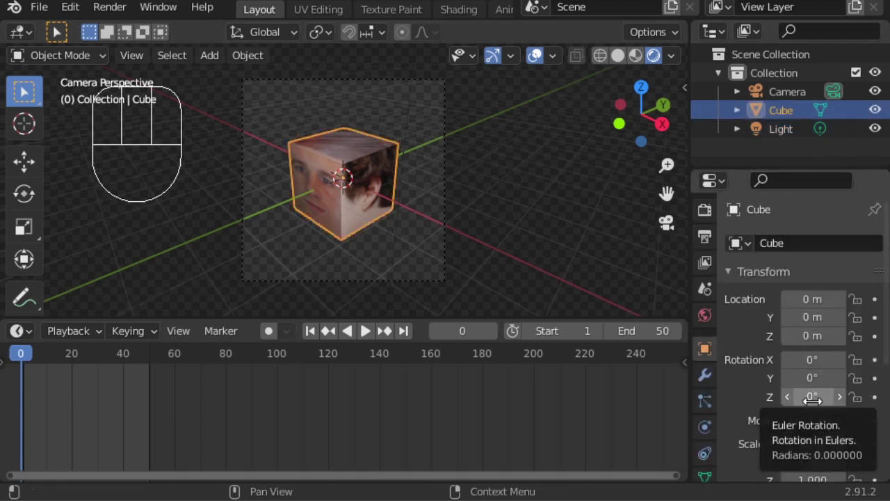
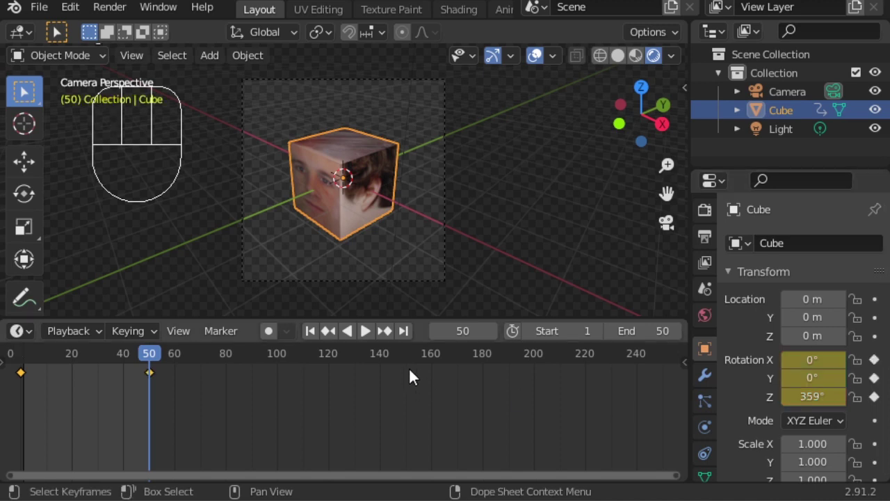
click(366, 335)
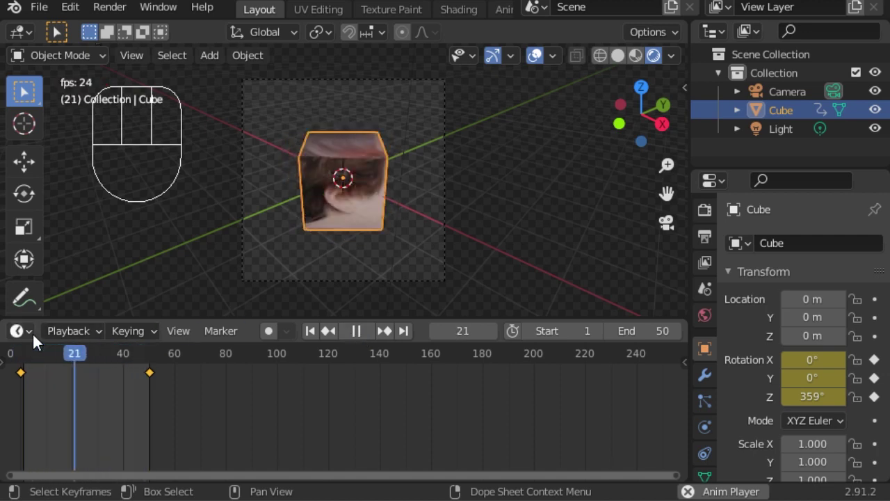
Show the cube's rotation curves in the Graph Editor and set the keyframes to Linear interpolation.
click(39, 339)
drag(17, 333, 251, 219)
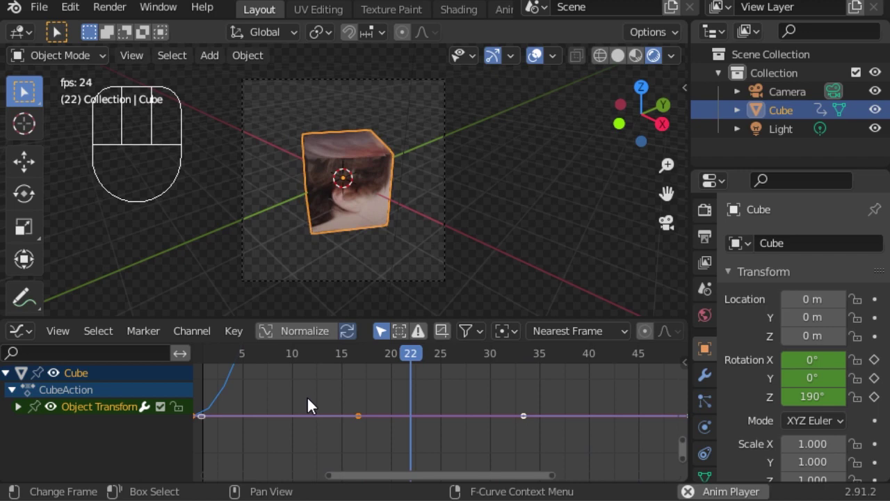
drag(313, 404, 405, 251)
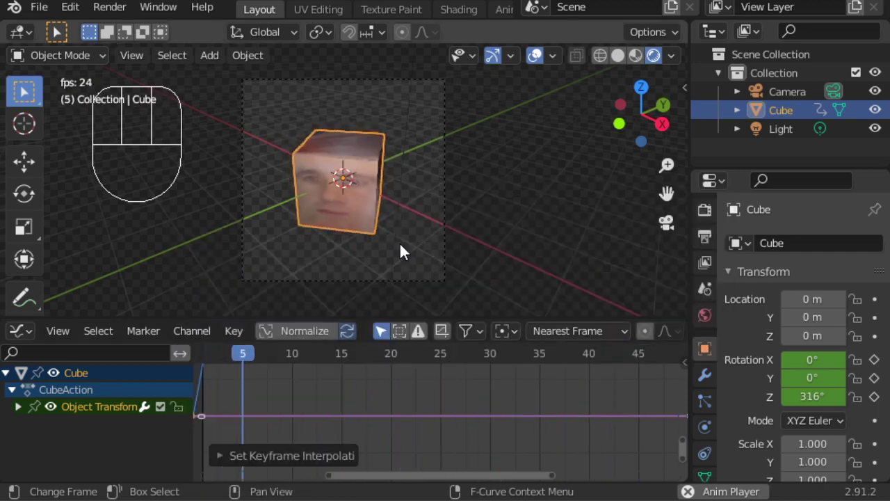